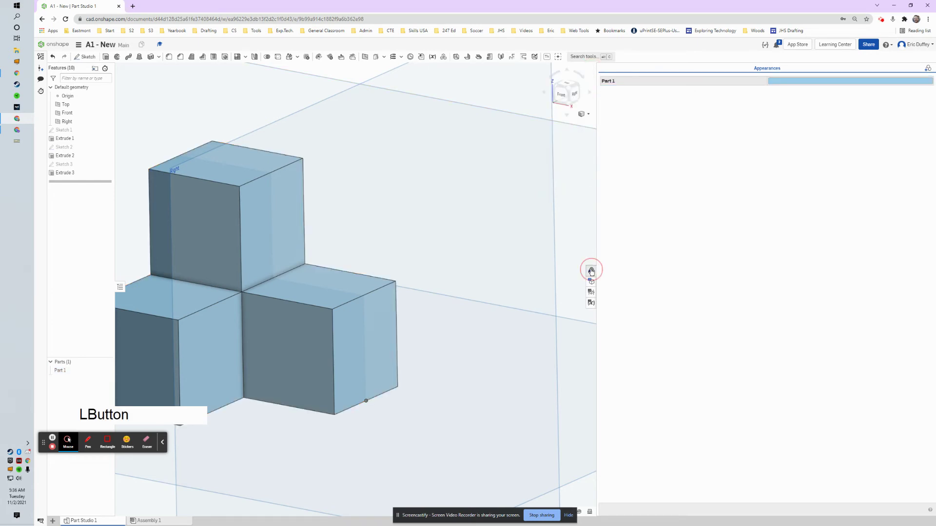
# Close the Appearances panel and view the three-cube part from the back and right side.
pyautogui.middleClick(539, 253)
pyautogui.click(909, 86)
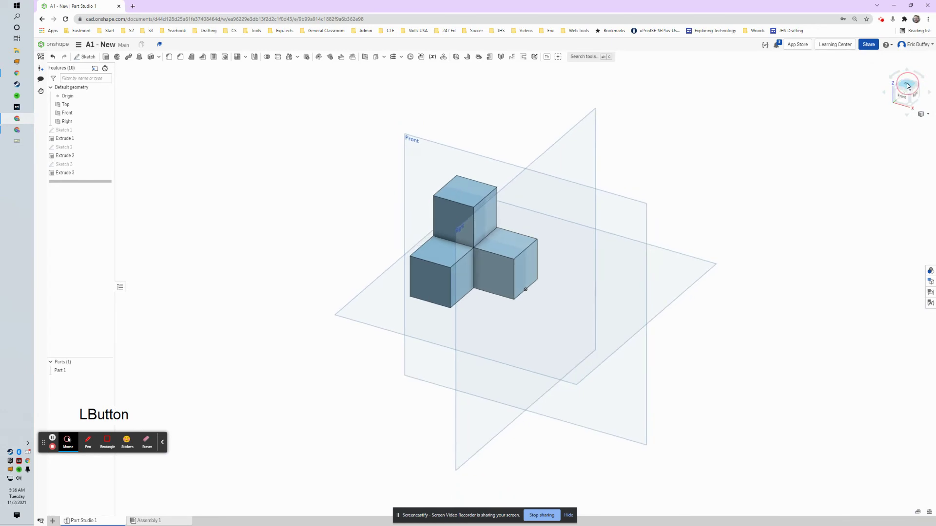
pyautogui.click(901, 88)
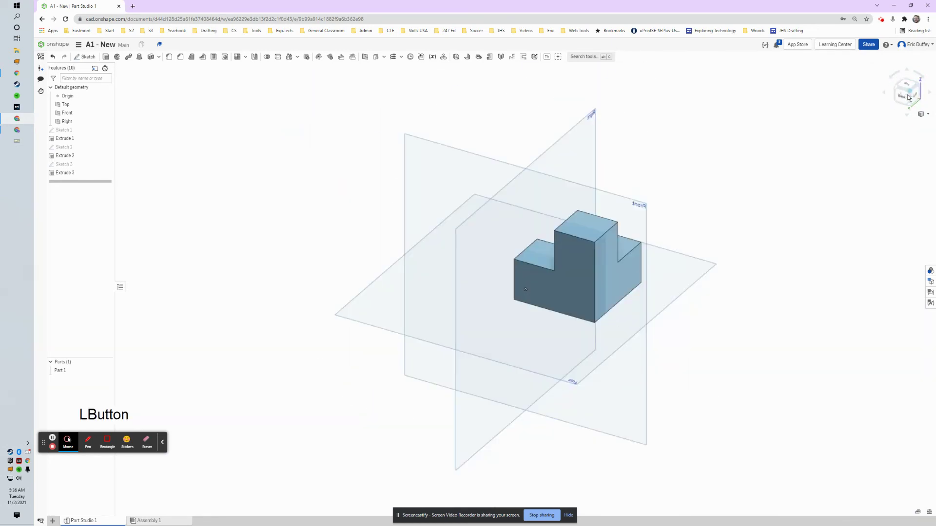
pyautogui.click(906, 98)
pyautogui.click(902, 87)
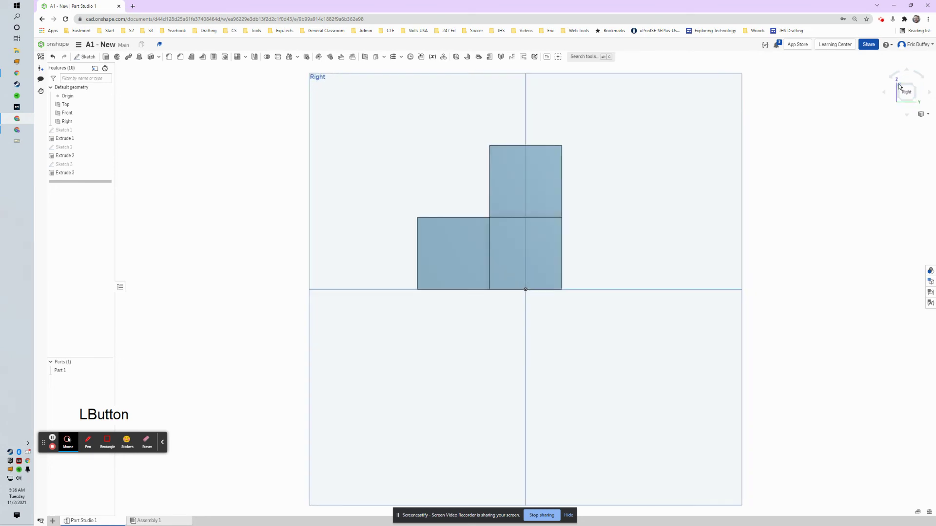
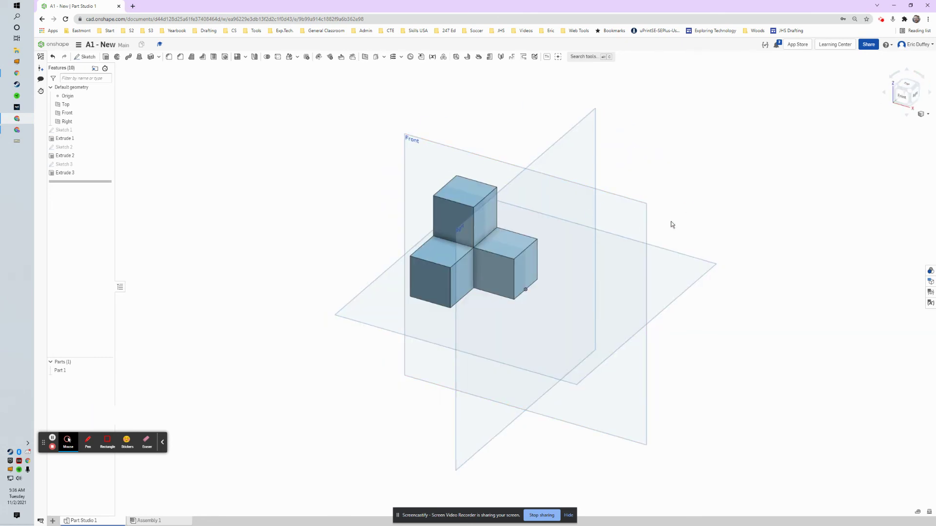
# Pan and enlarge the part back toward an isometric home view.
pyautogui.middleClick(691, 185)
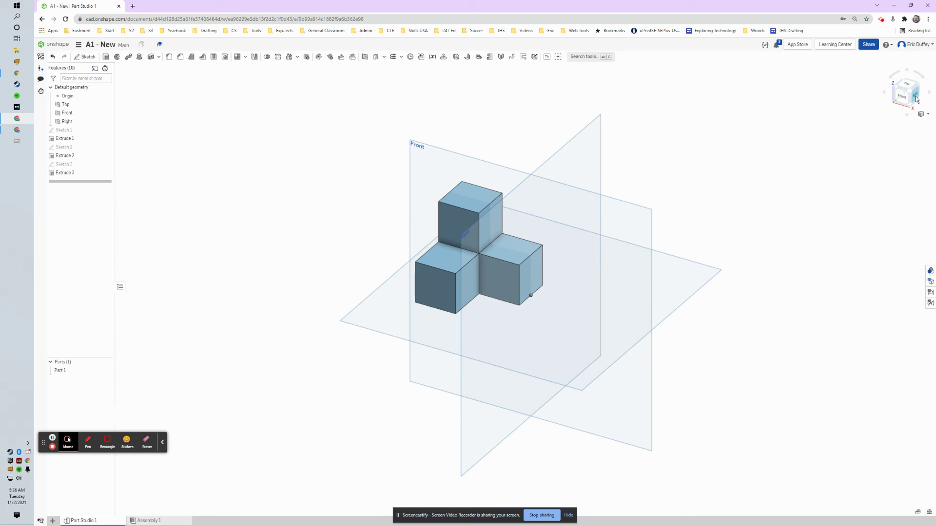
pyautogui.middleClick(679, 187)
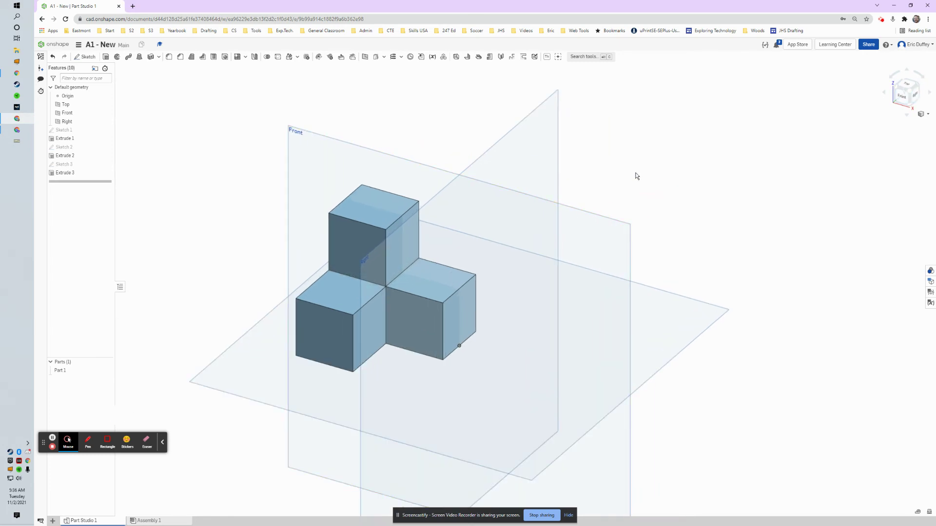
pyautogui.click(650, 169)
pyautogui.middleClick(677, 209)
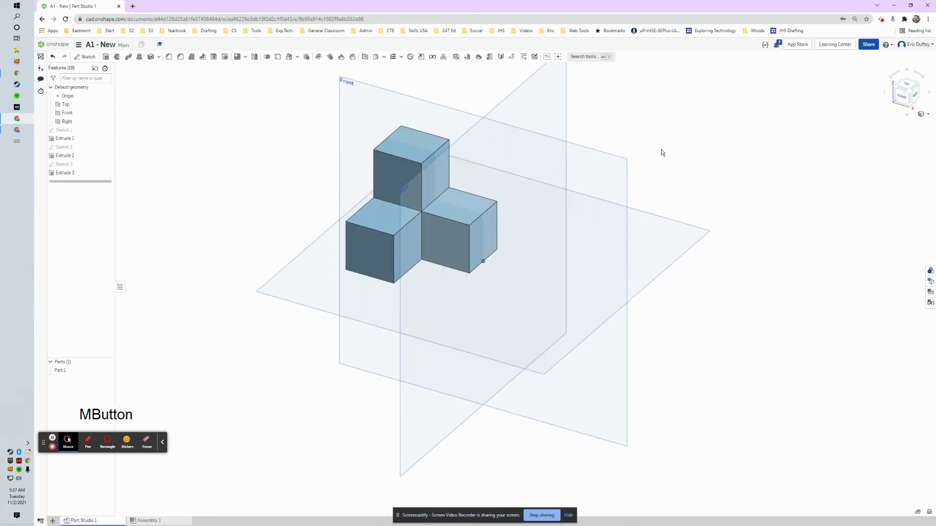
pyautogui.middleClick(660, 156)
pyautogui.click(577, 193)
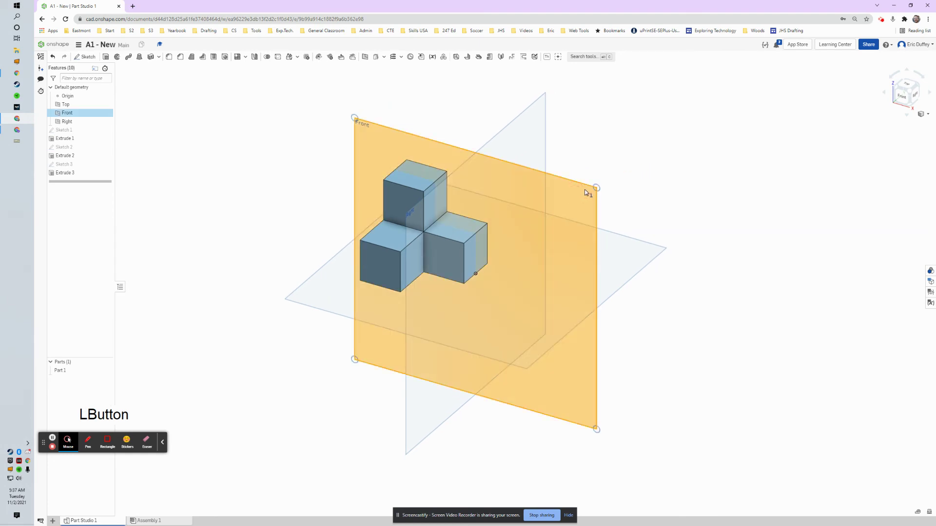
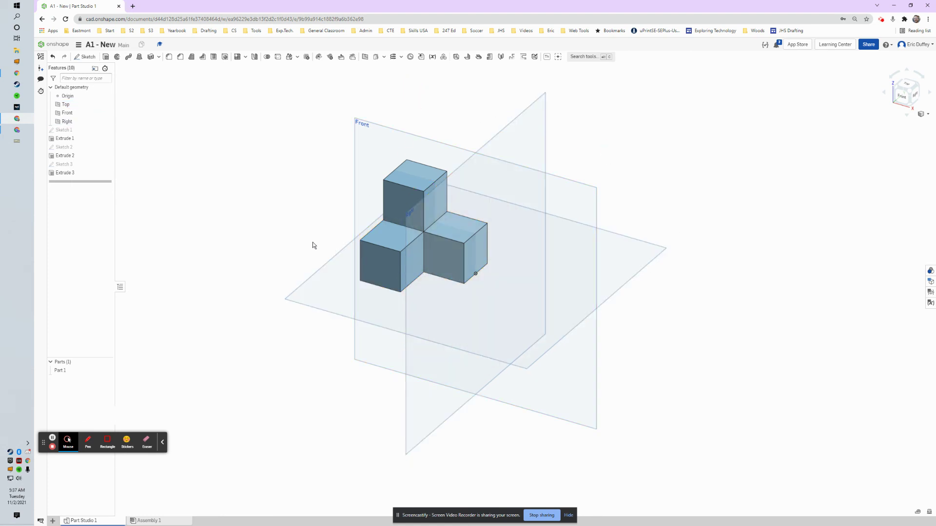
# Zoom in and out on the three cubes with the Front plane highlighted.
pyautogui.middleClick(293, 185)
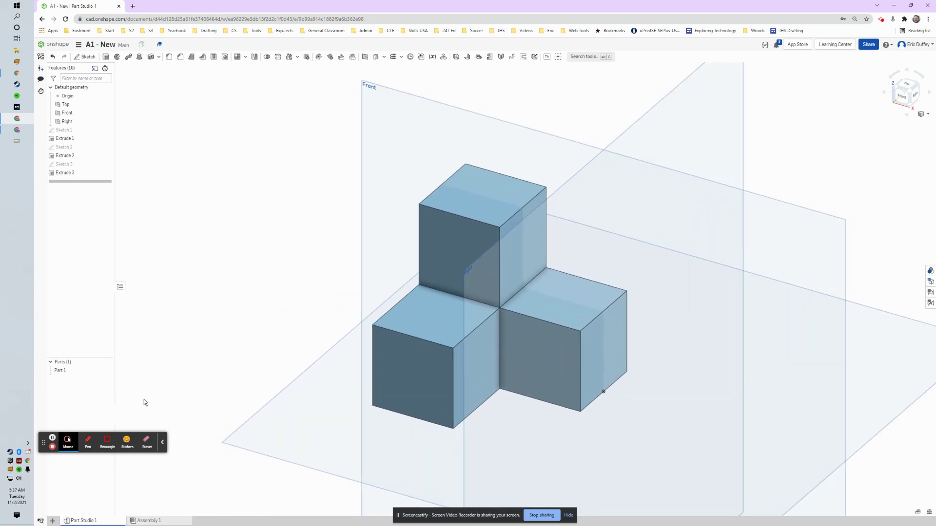
pyautogui.click(109, 405)
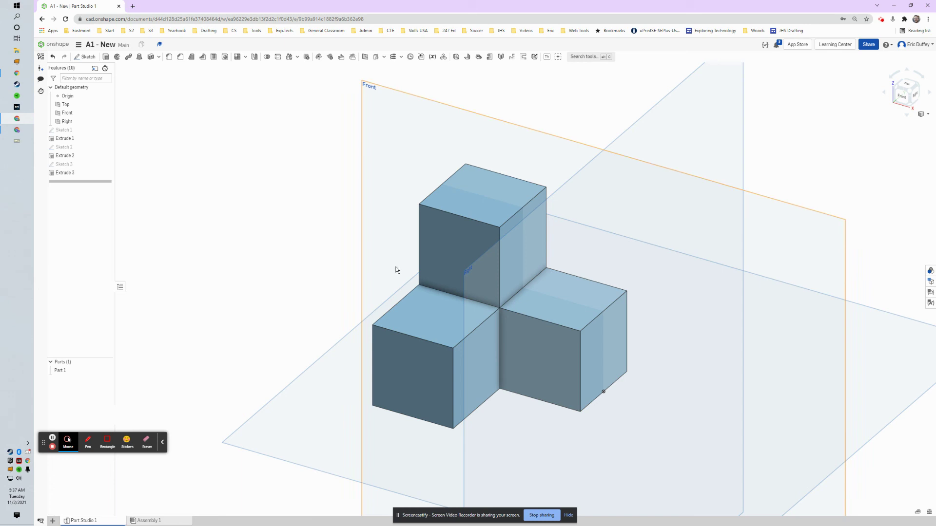
pyautogui.middleClick(398, 269)
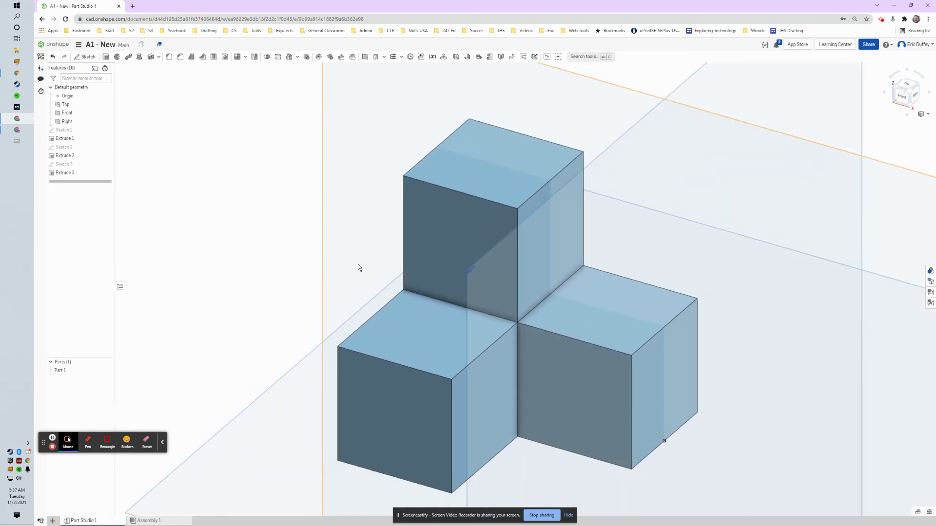
pyautogui.middleClick(343, 261)
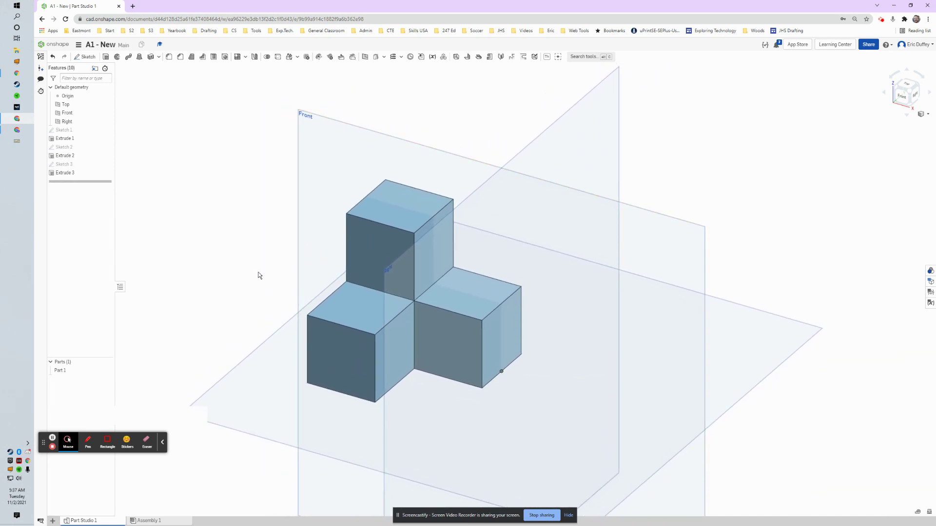
# Pan the part toward the view centre and orbit it to a new viewing angle.
pyautogui.middleClick(317, 296)
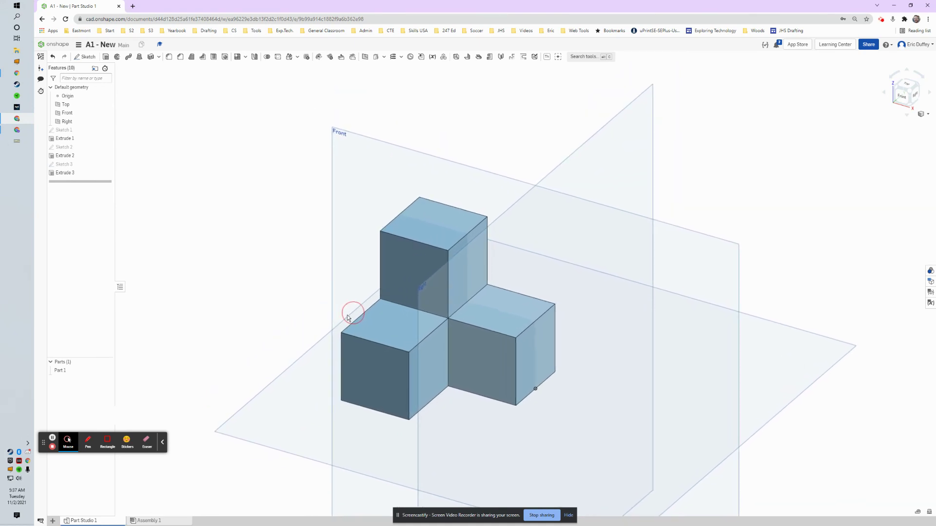
pyautogui.rightClick(297, 270)
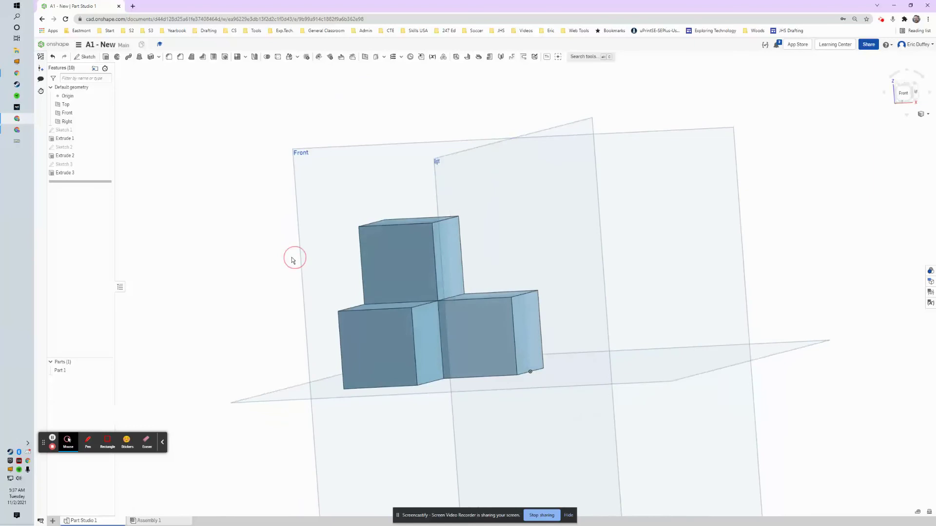